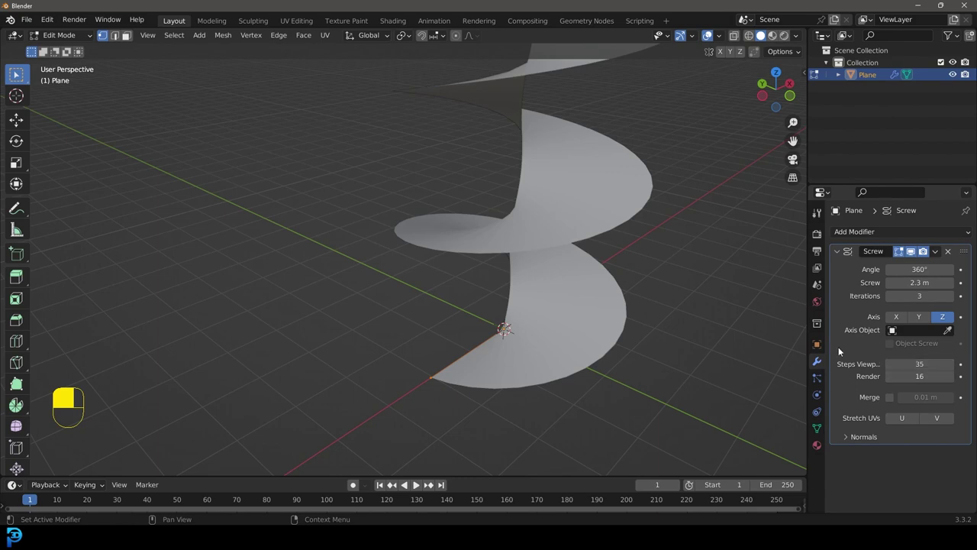
Inspect the spiral profile in wireframe and rescale the profile edge to shape the slide channel walls.
{"action": "key", "text": "z"}
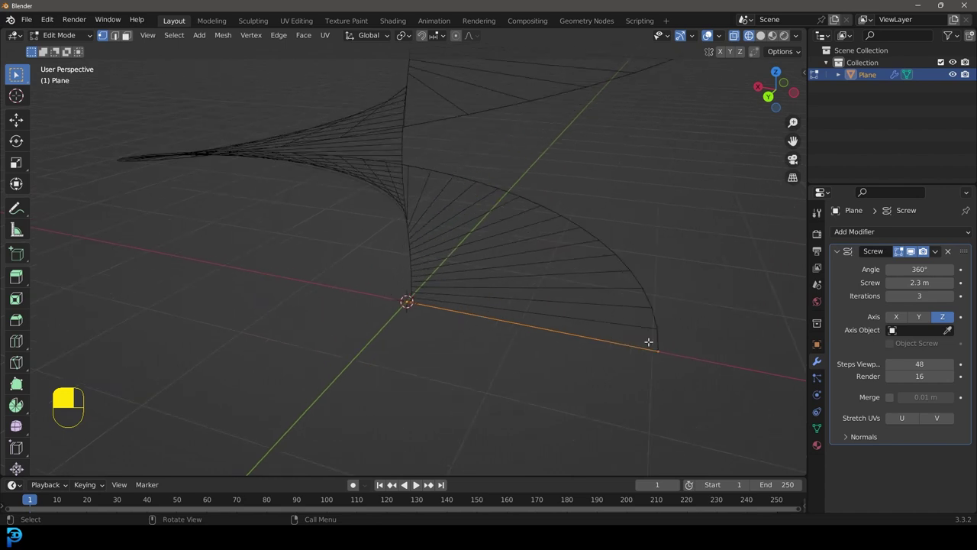
{"action": "left_click_drag", "start_coordinate": [492, 263], "coordinate": [48, 471]}
{"action": "left_click_drag", "start_coordinate": [49, 471], "coordinate": [15, 74]}
{"action": "left_click_drag", "start_coordinate": [16, 74], "coordinate": [14, 74]}
{"action": "key", "text": "s"}
{"action": "key", "text": "a"}
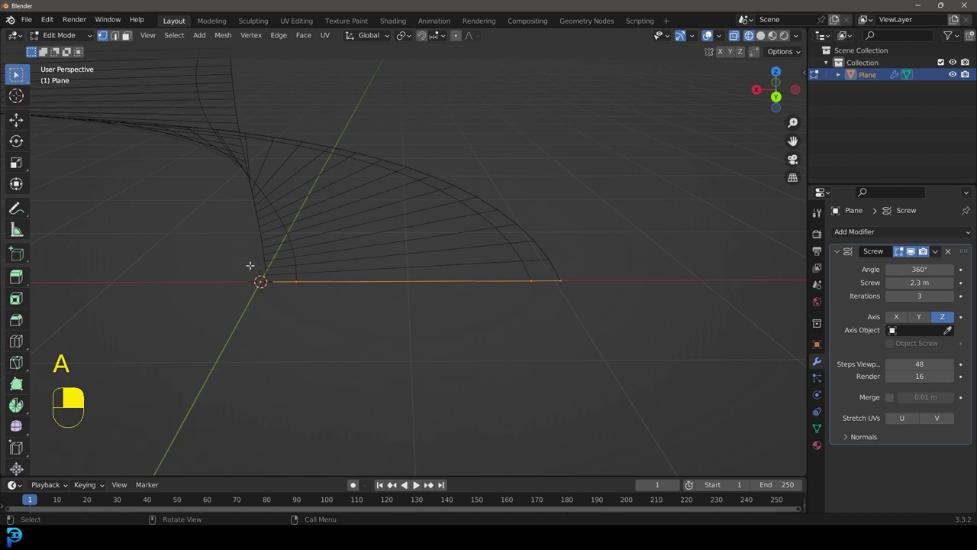
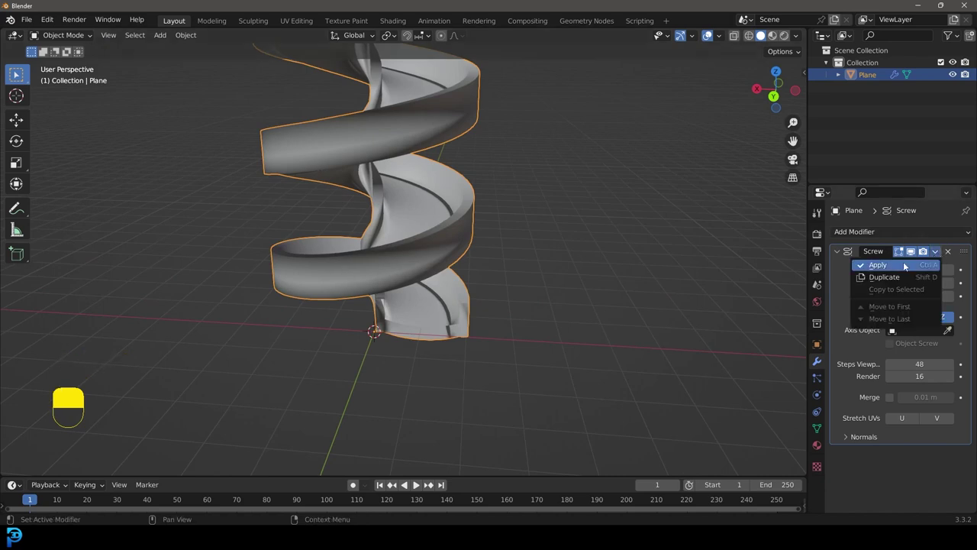
Apply the Screw modifier and smooth the slide mesh's shading, adding a Bevel at 0.018 m, 30° limit.
{"action": "key", "text": "Tab"}
{"action": "key", "text": "alt+n"}
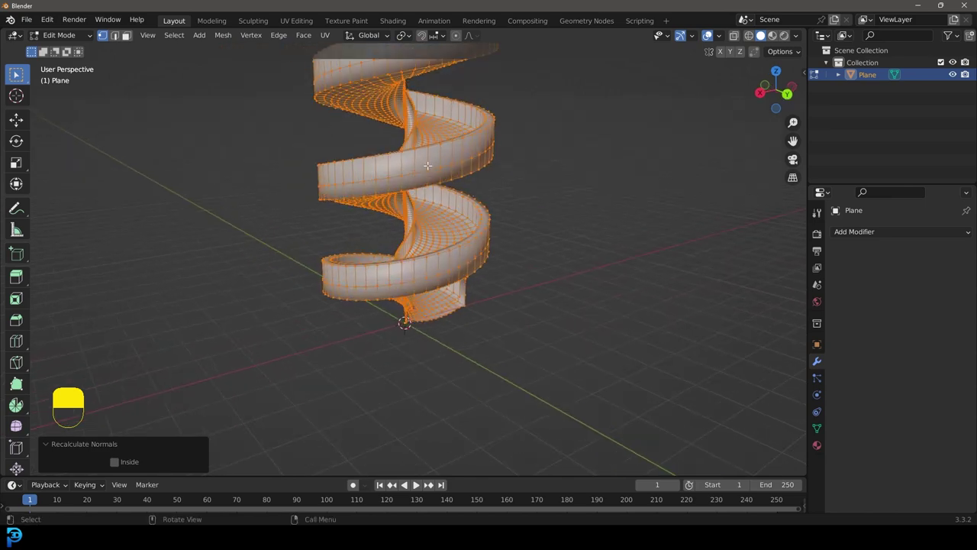
{"action": "key", "text": "Tab"}
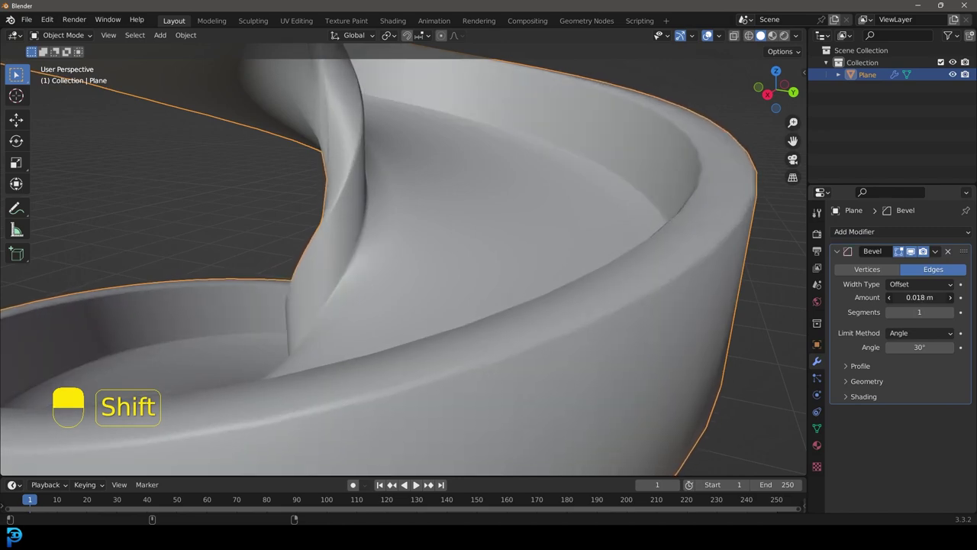
Tune the Bevel to 0.012 m with 2 segments and bake it into the slide mesh.
{"action": "key", "text": "z"}
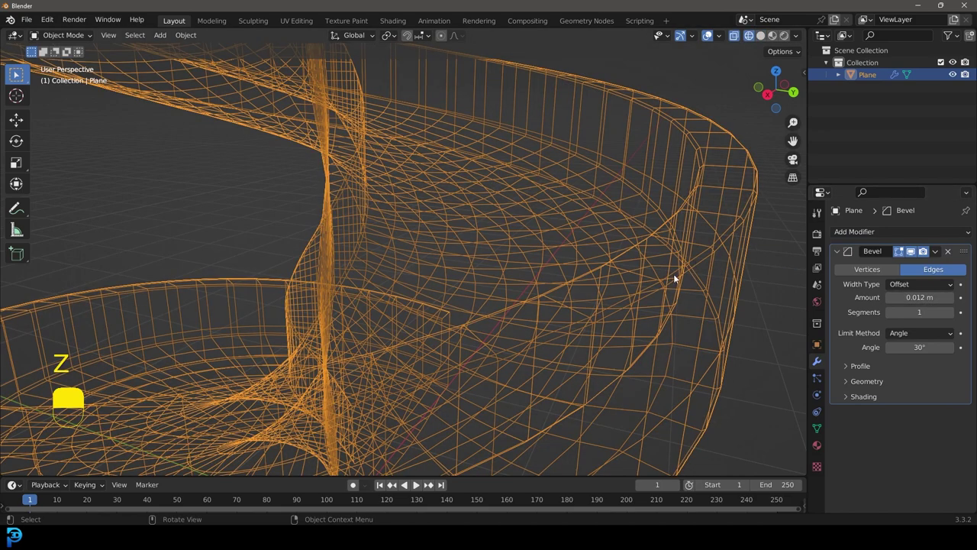
{"action": "key", "text": "z"}
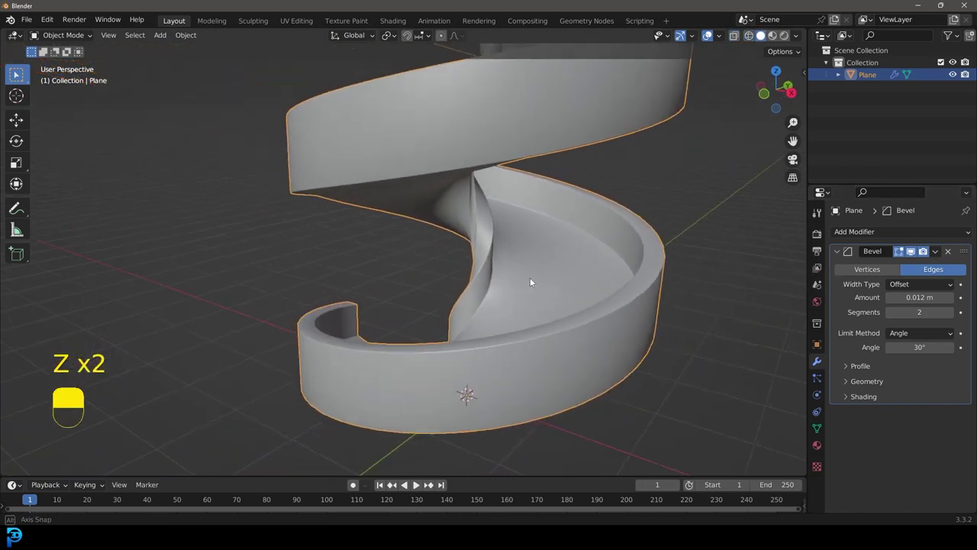
{"action": "key", "text": "z"}
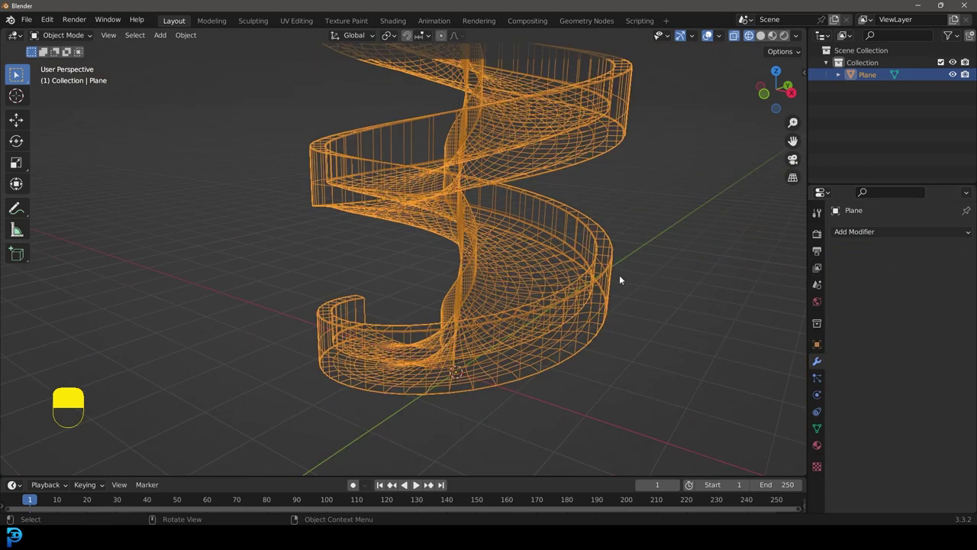
{"action": "key", "text": "z"}
{"action": "key", "text": "Tab"}
Separate the slide's rim edge loop as Plane.001 and convert it to a curve.
{"action": "key", "text": "alt+a"}
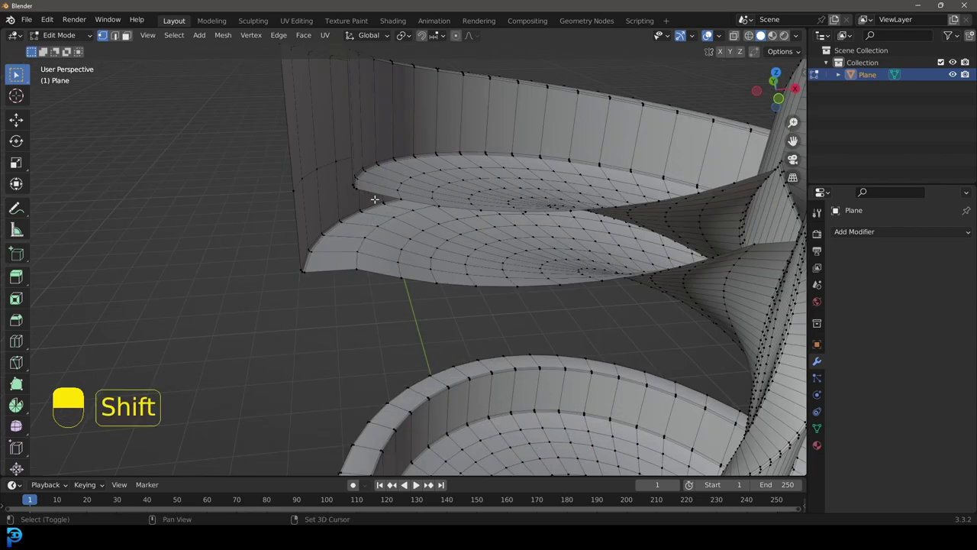
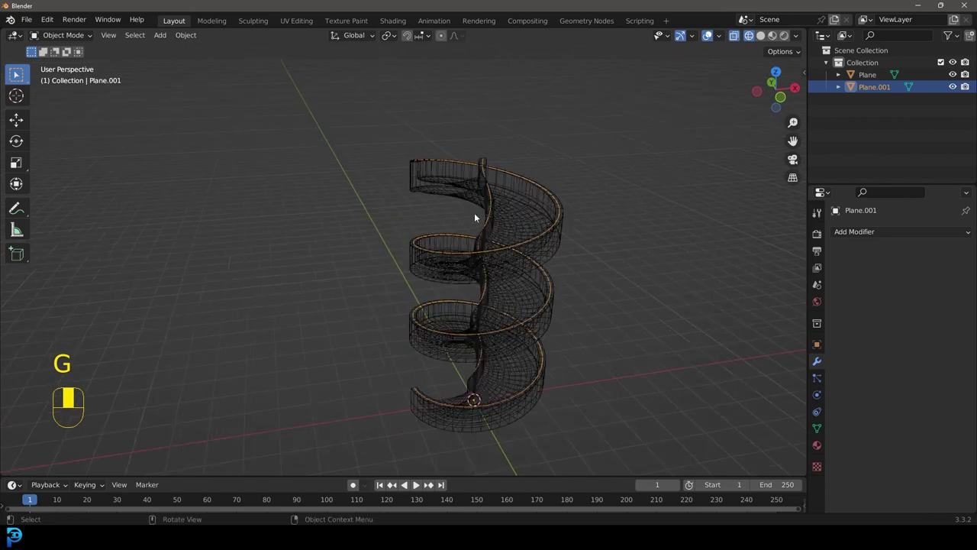
{"action": "key", "text": "F3"}
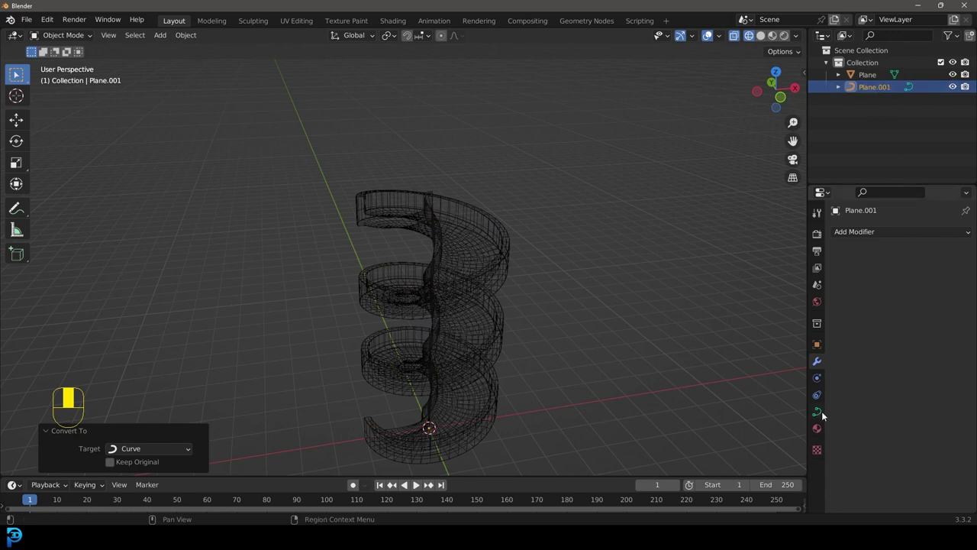
Give the rim curve a 0.063 m round bevel to form a rail and raise its points slightly.
{"action": "left_click", "coordinate": [826, 415]}
{"action": "left_click_drag", "start_coordinate": [835, 414], "coordinate": [852, 410]}
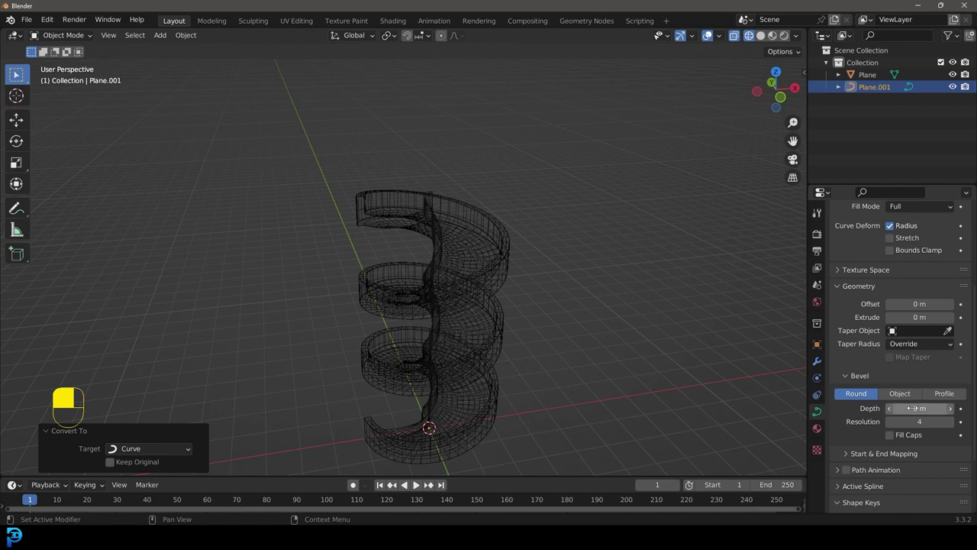
{"action": "key", "text": "z"}
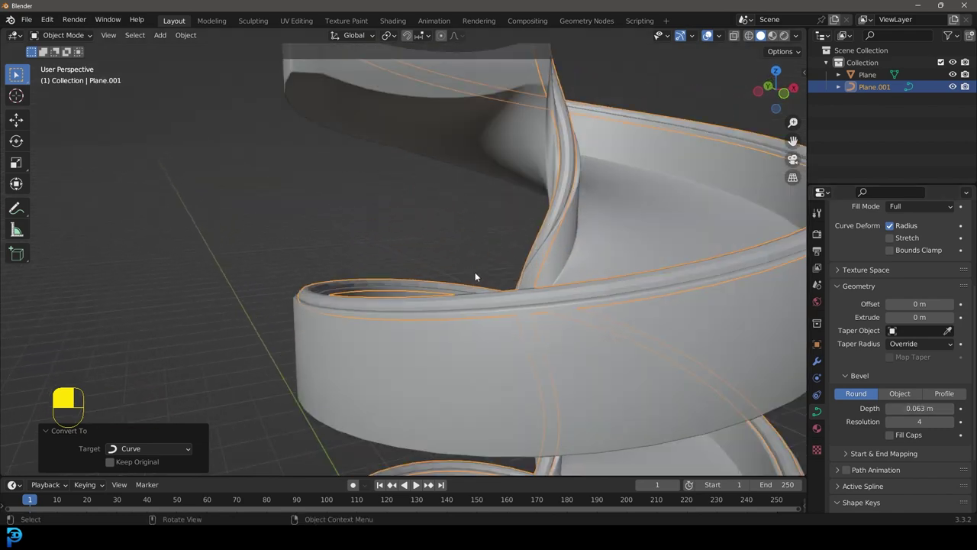
{"action": "key", "text": "Tab"}
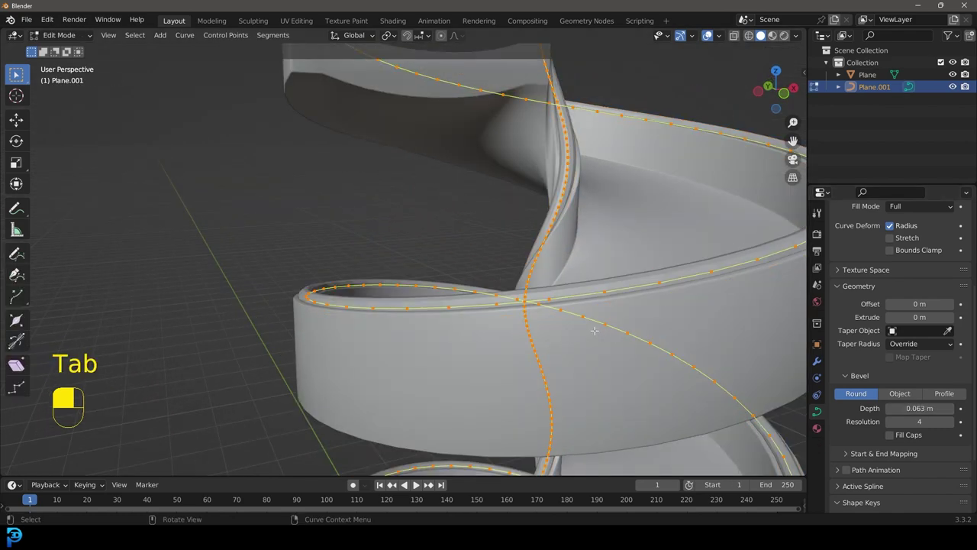
{"action": "key", "text": "a"}
{"action": "key", "text": "g"}
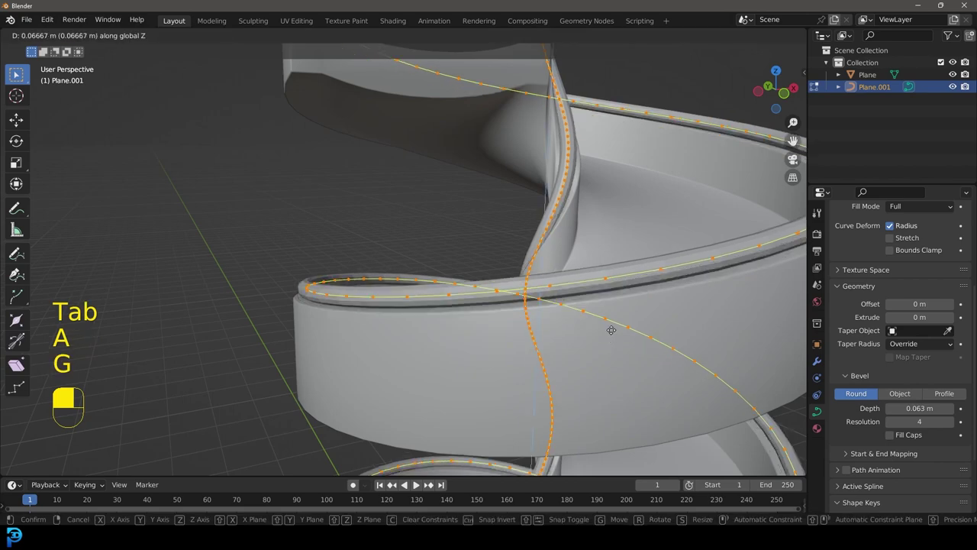
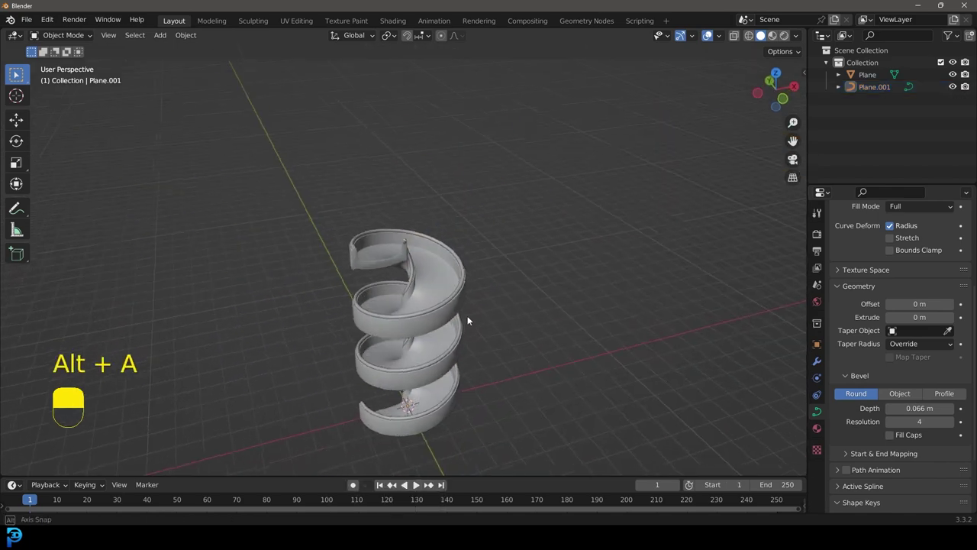
Add a small UV sphere and position it onto the top of the first post using front and side views.
{"action": "key", "text": "KP_1"}
{"action": "key", "text": "shift+a"}
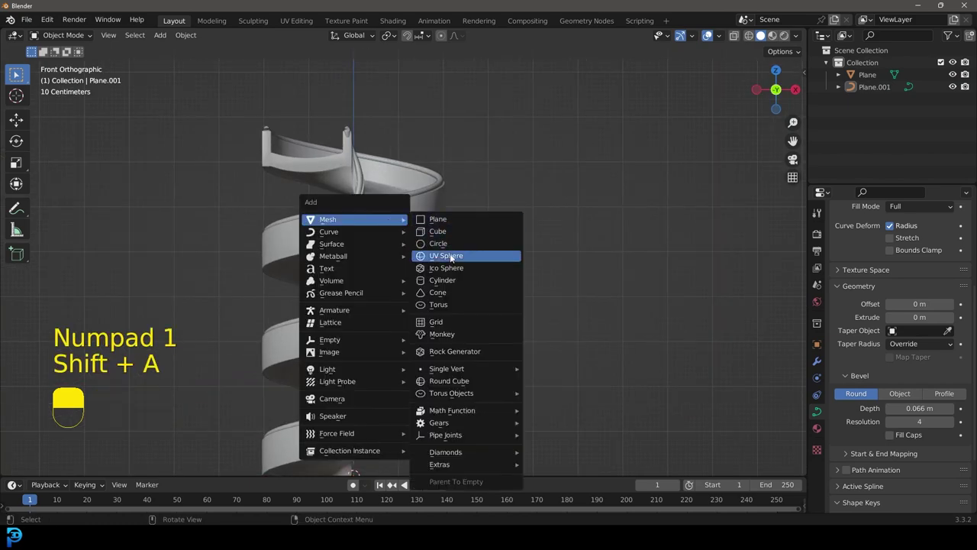
{"action": "left_click_drag", "start_coordinate": [479, 252], "coordinate": [418, 481]}
{"action": "key", "text": "g"}
{"action": "left_click", "coordinate": [417, 481]}
{"action": "right_click", "coordinate": [417, 481]}
{"action": "key", "text": "s"}
{"action": "left_click", "coordinate": [418, 481]}
{"action": "key", "text": "g"}
{"action": "right_click", "coordinate": [418, 481]}
{"action": "left_click", "coordinate": [418, 481]}
{"action": "key", "text": "KP_3"}
{"action": "right_click", "coordinate": [417, 481]}
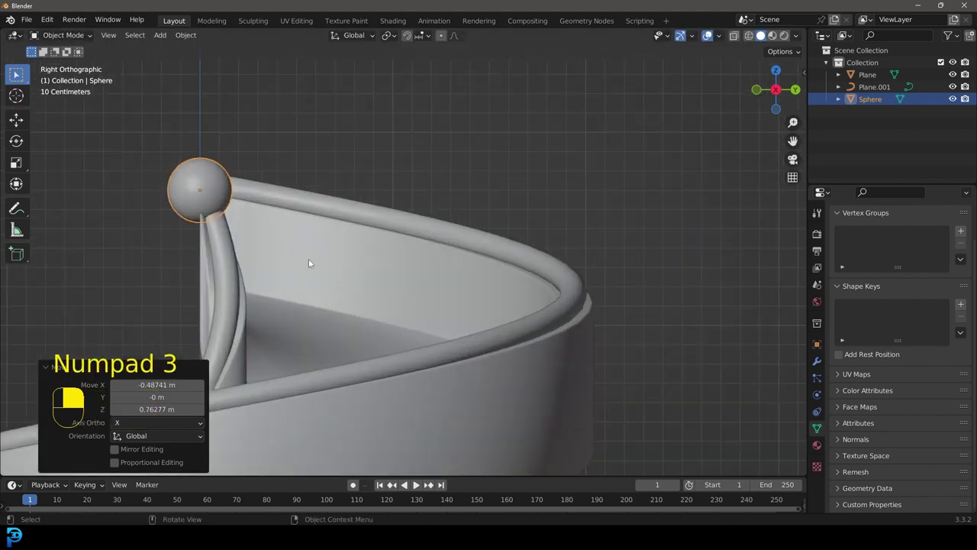
{"action": "key", "text": "g"}
{"action": "key", "text": "KP_1"}
{"action": "key", "text": "s"}
{"action": "left_click", "coordinate": [416, 484]}
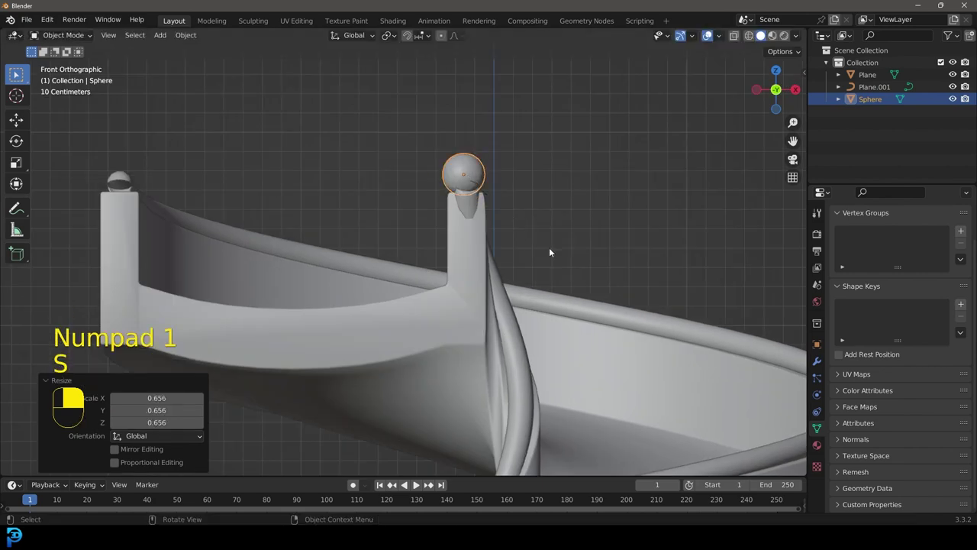
Duplicate the sphere onto the other post, check both in perspective and save as untitled.blend.
{"action": "key", "text": "KP_7"}
{"action": "key", "text": "g"}
{"action": "key", "text": "shift+d"}
{"action": "right_click", "coordinate": [415, 484]}
{"action": "key", "text": "alt+a"}
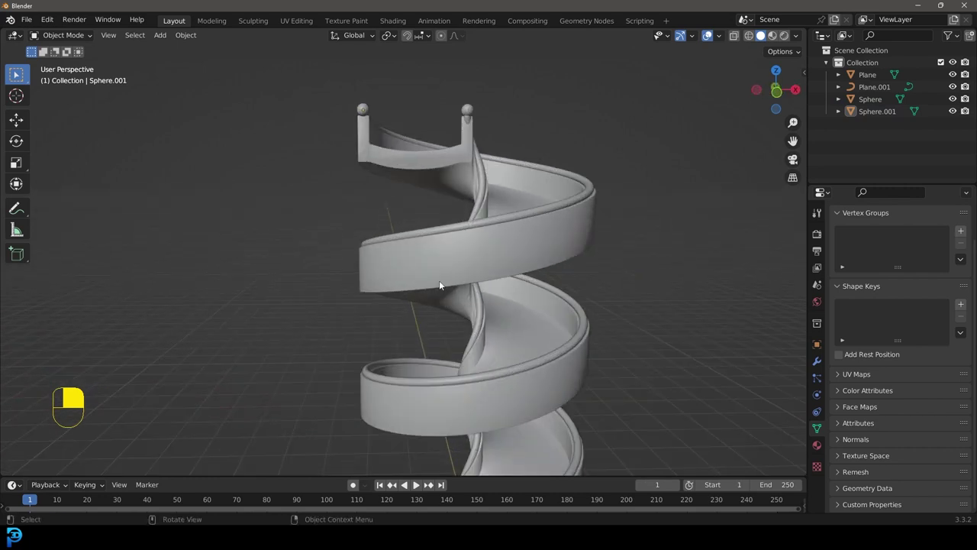
{"action": "key", "text": "KP_1"}
{"action": "key", "text": "ctrl+s"}
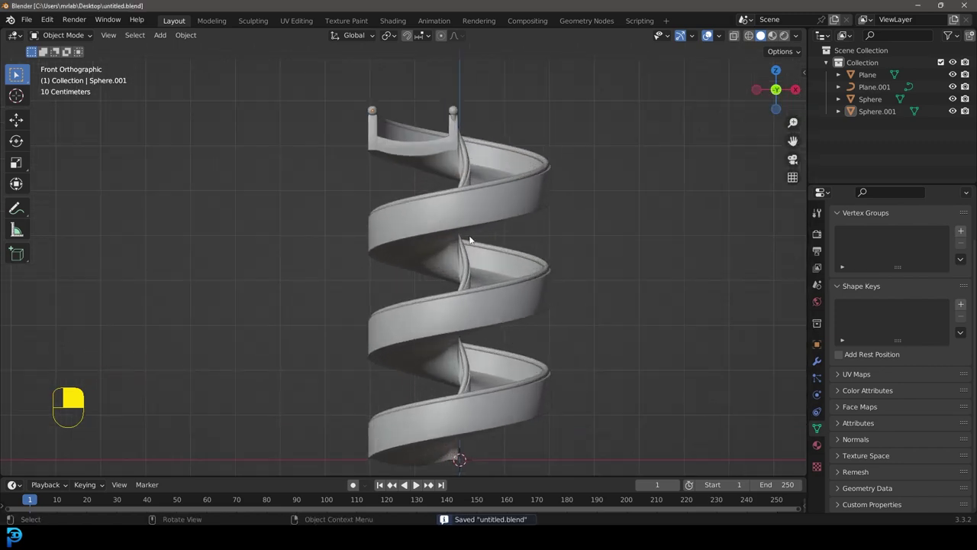
Add and duplicate UV spheres of assorted sizes clustered above the slide's top as active rigid bodies.
{"action": "key", "text": "shift+a"}
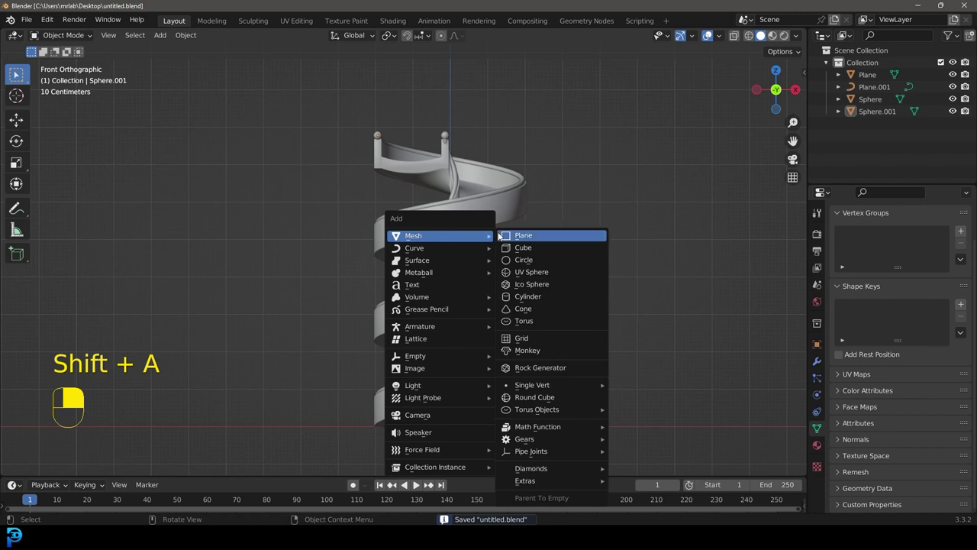
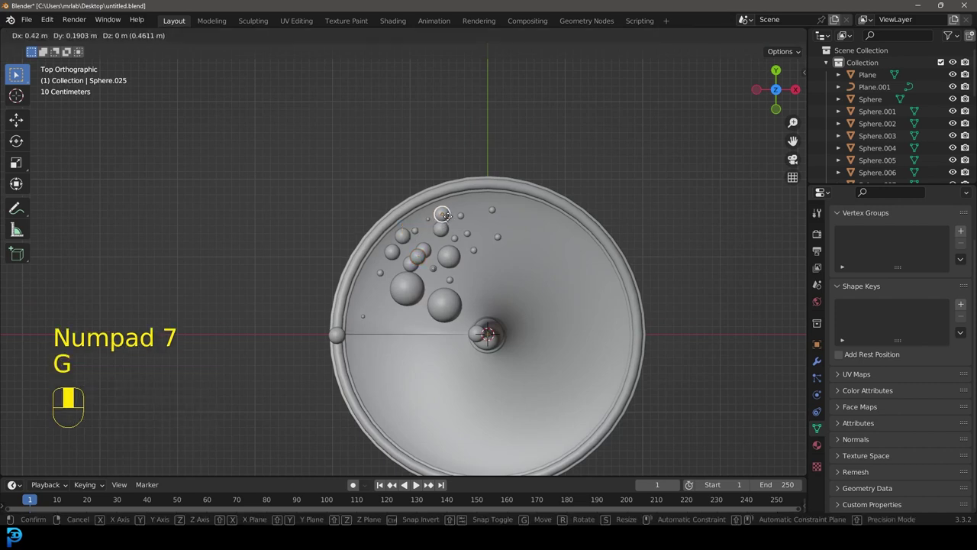
{"action": "left_click", "coordinate": [419, 259]}
{"action": "key", "text": "g"}
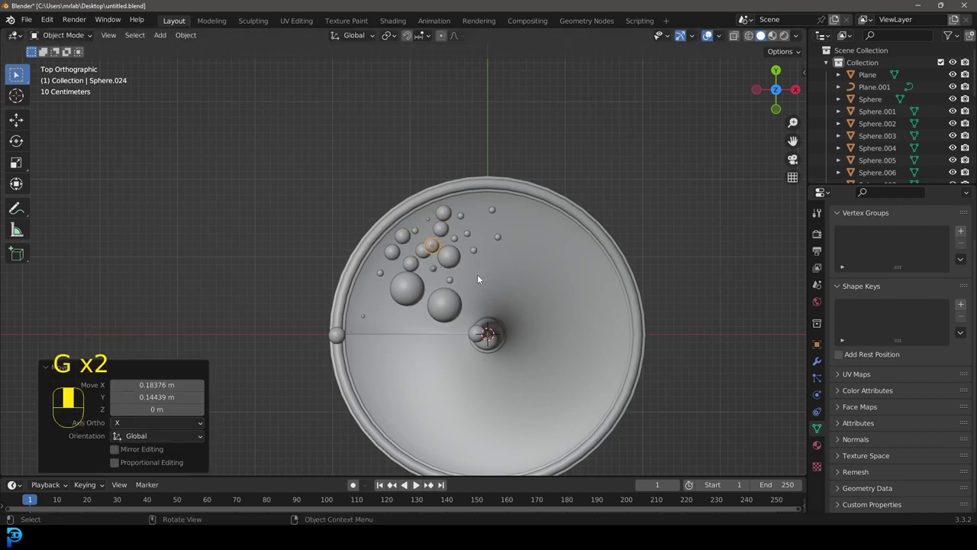
{"action": "key", "text": "KP_1"}
{"action": "key", "text": "alt+a"}
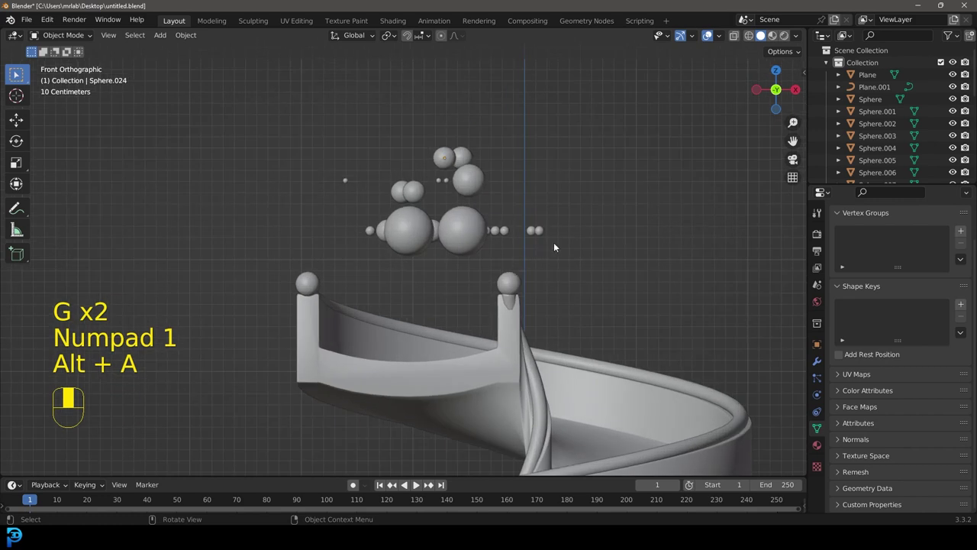
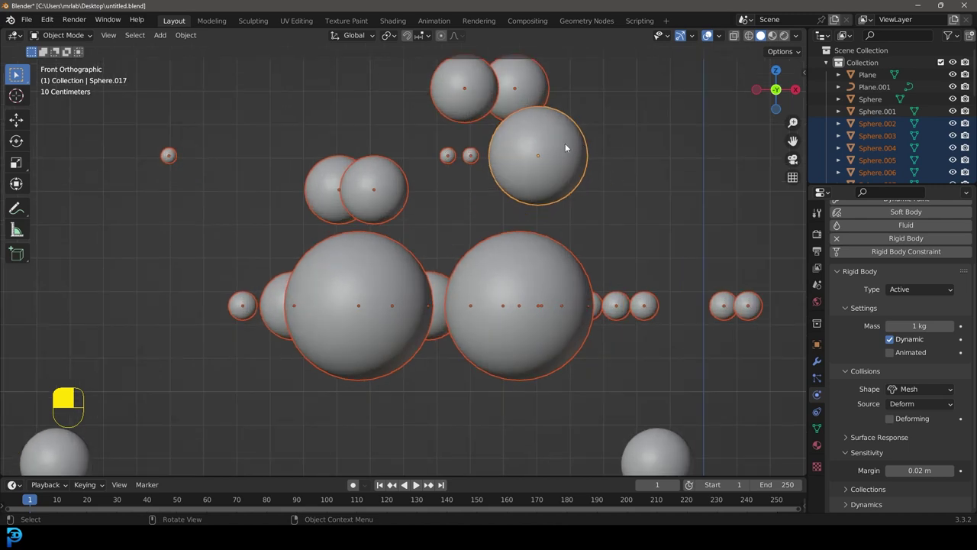
Set the Rigid Body World speed to 2.000 and test-play the spheres rolling down the slide.
{"action": "key", "text": "F3"}
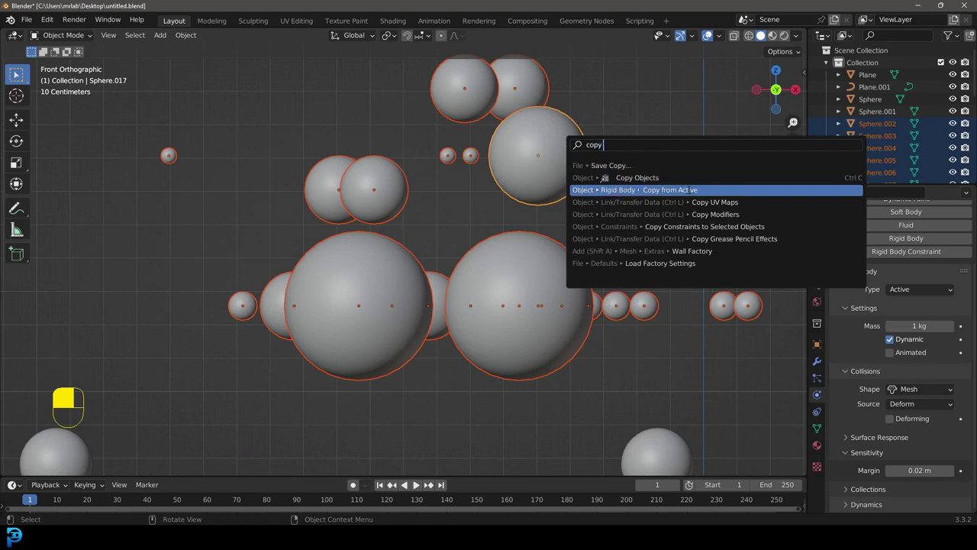
{"action": "left_click_drag", "start_coordinate": [396, 271], "coordinate": [483, 269]}
{"action": "left_click", "coordinate": [483, 269]}
{"action": "left_click_drag", "start_coordinate": [482, 269], "coordinate": [898, 317]}
{"action": "left_click_drag", "start_coordinate": [899, 318], "coordinate": [825, 287]}
{"action": "key", "text": "space"}
{"action": "key", "text": "alt+a"}
{"action": "key", "text": "space"}
{"action": "left_click_drag", "start_coordinate": [825, 287], "coordinate": [839, 367]}
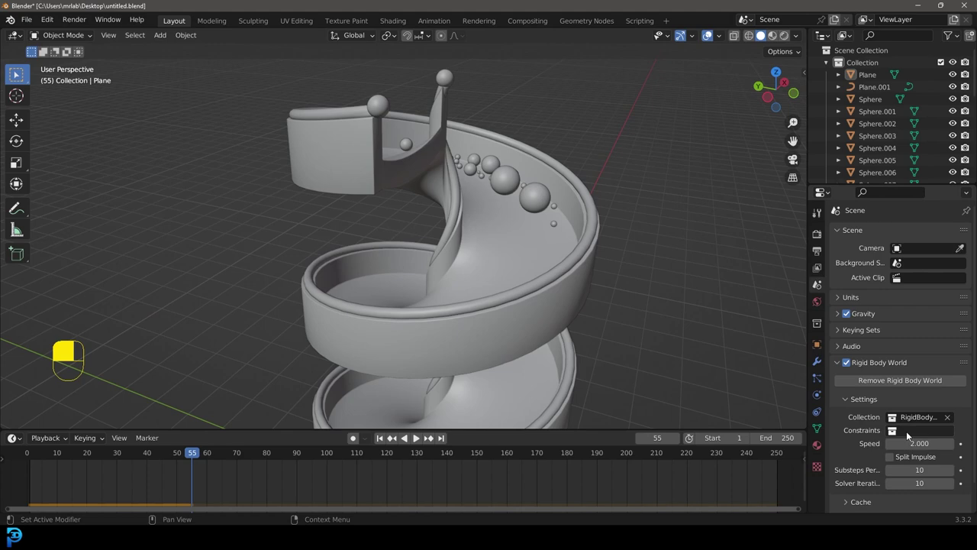
Rewind to the start and replay the sphere simulation, then stop playback.
{"action": "key", "text": "shift+Left"}
{"action": "key", "text": "space"}
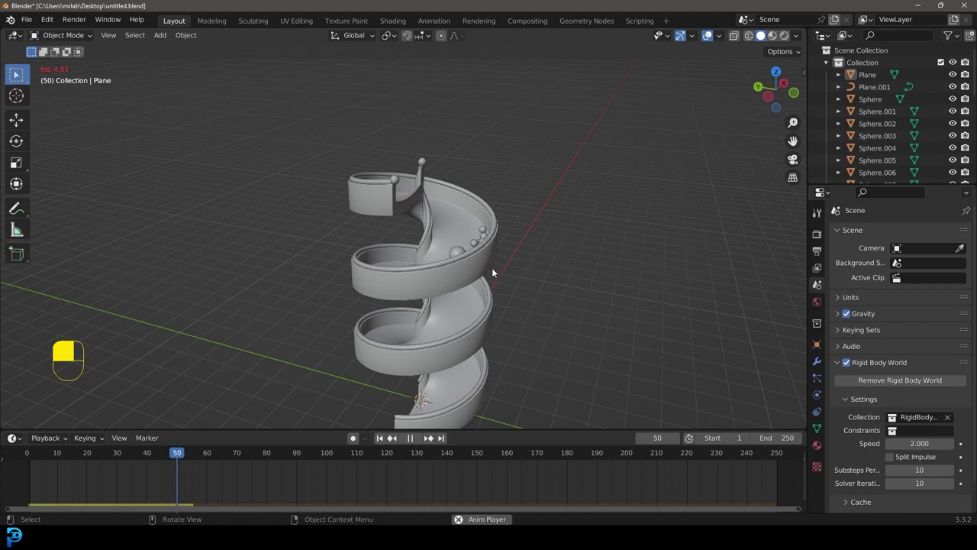
{"action": "key", "text": "space"}
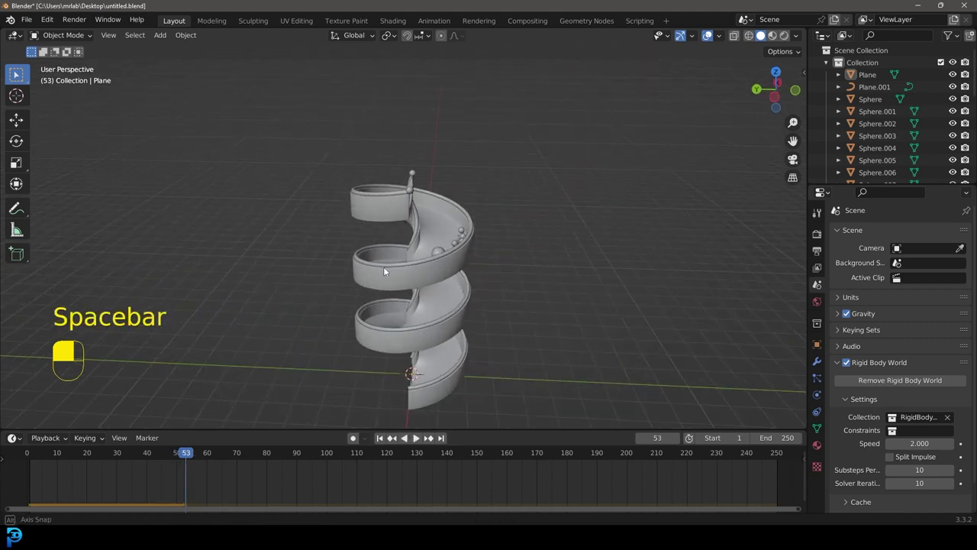
Add a plane scaled about ten times, bend its edge upward and give it smooth shading.
{"action": "key", "text": "shift+a"}
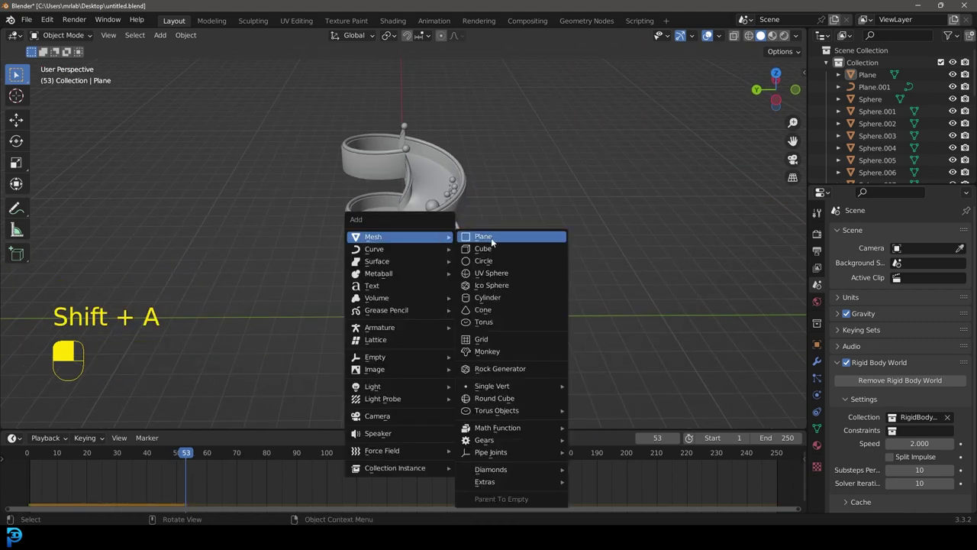
{"action": "key", "text": "s"}
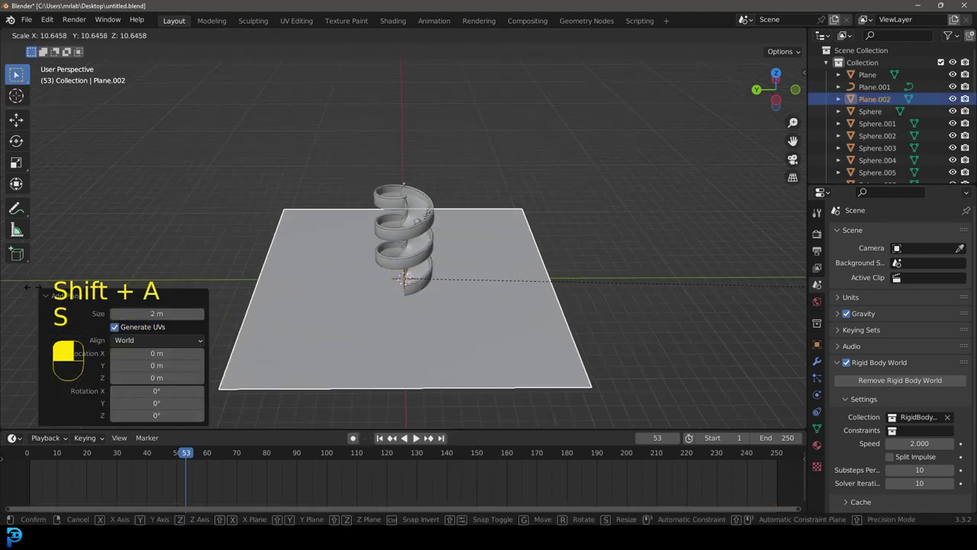
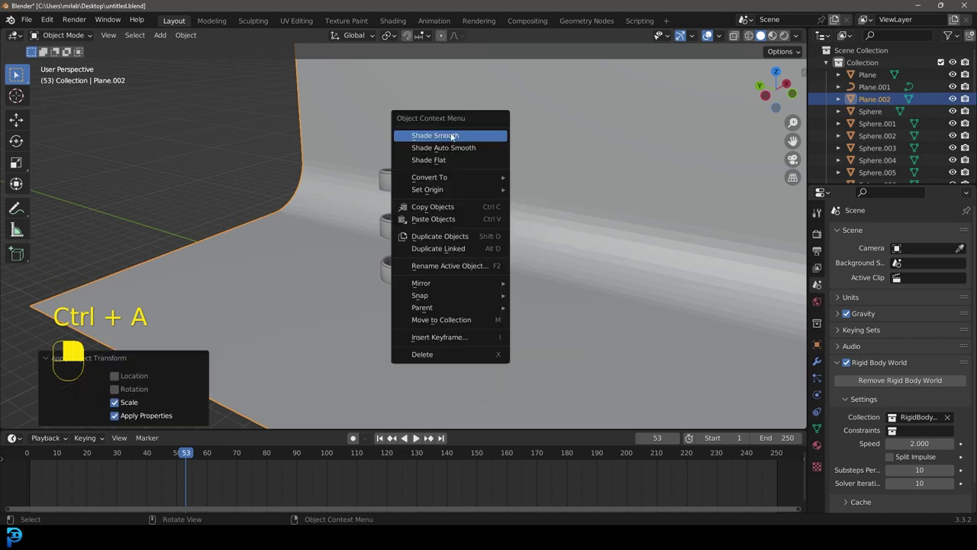
{"action": "left_click_drag", "start_coordinate": [452, 138], "coordinate": [573, 238]}
Rotate the backdrop Plane.002 about the vertical axis to sit behind and beneath the slide.
{"action": "key", "text": "KP_1"}
{"action": "key", "text": "z"}
{"action": "left_click_drag", "start_coordinate": [573, 237], "coordinate": [517, 237]}
{"action": "key", "text": "KP_1"}
{"action": "key", "text": "r"}
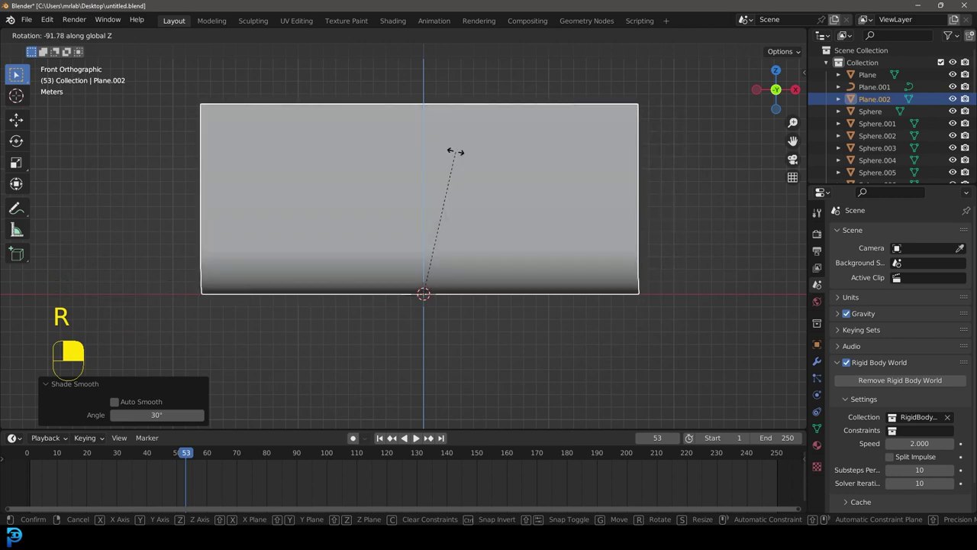
{"action": "key", "text": "KP_7"}
{"action": "key", "text": "r"}
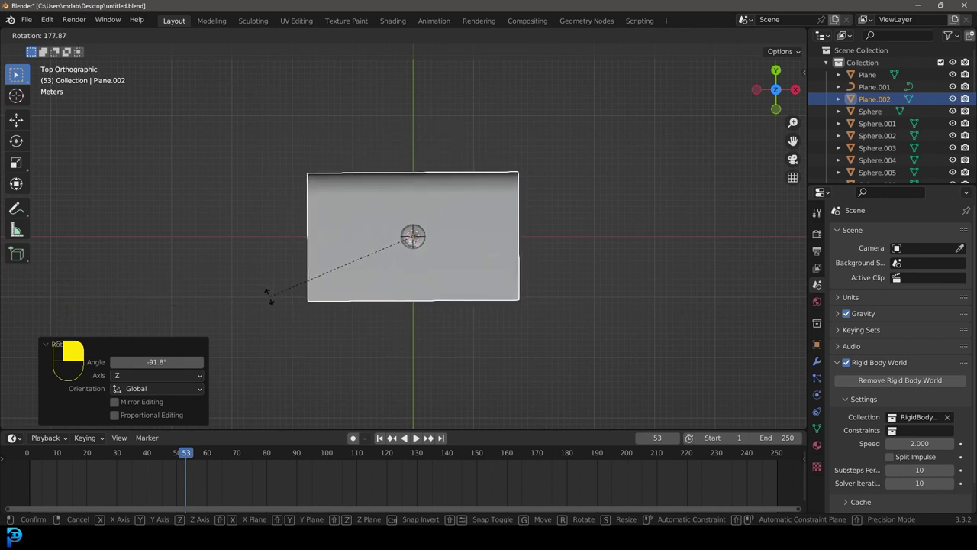
{"action": "key", "text": "KP_1"}
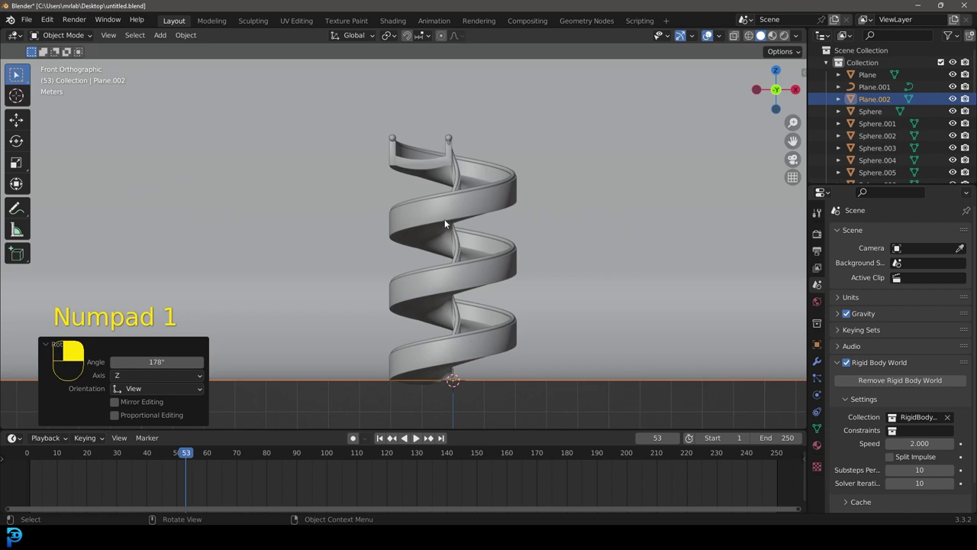
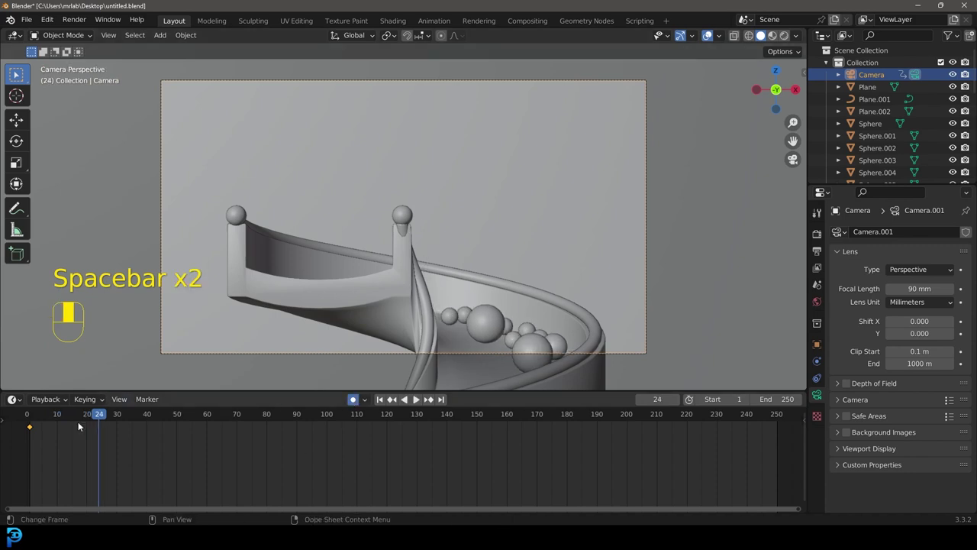
Move and rotate the 90 mm camera with auto keying on to frame the slide's top around frame 45.
{"action": "key", "text": "g"}
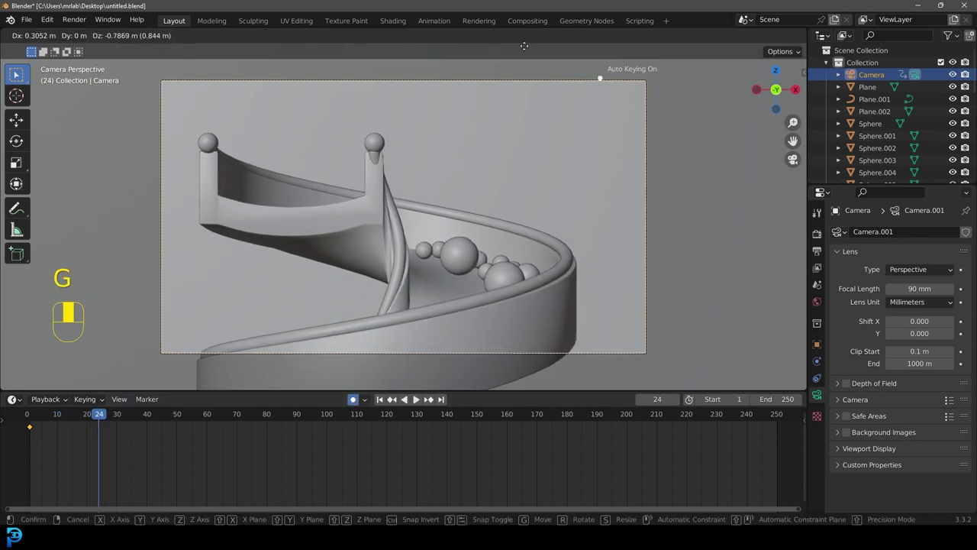
{"action": "key", "text": "space"}
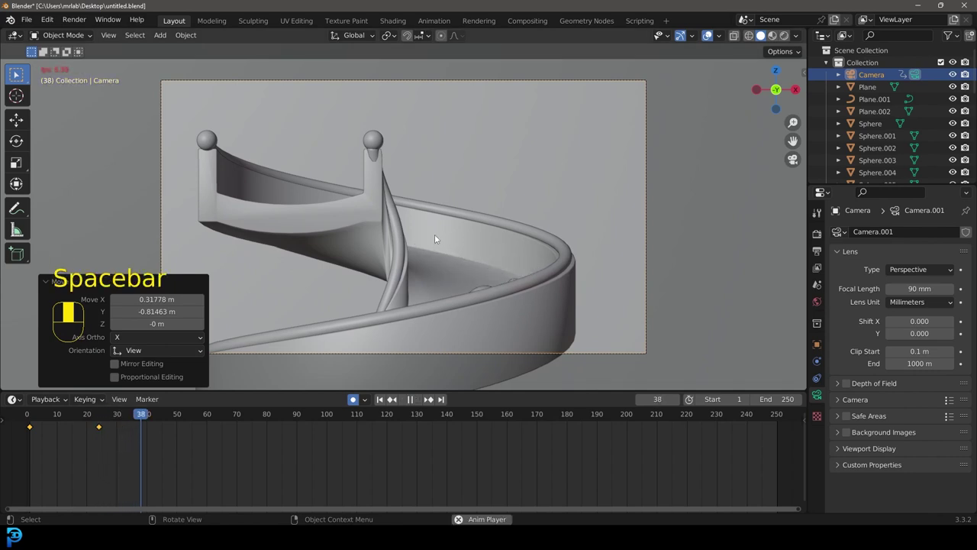
{"action": "key", "text": "space"}
{"action": "key", "text": "g"}
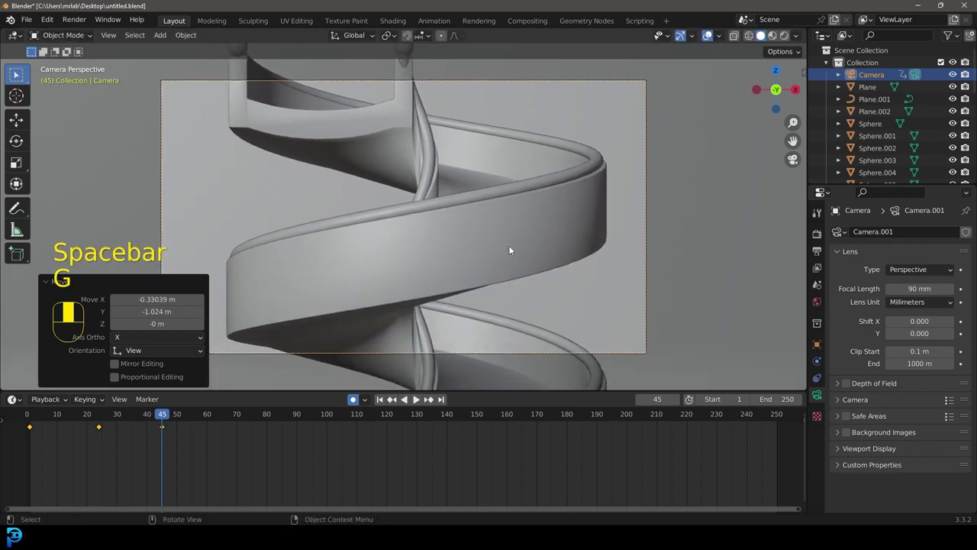
{"action": "key", "text": "r"}
{"action": "key", "text": "g"}
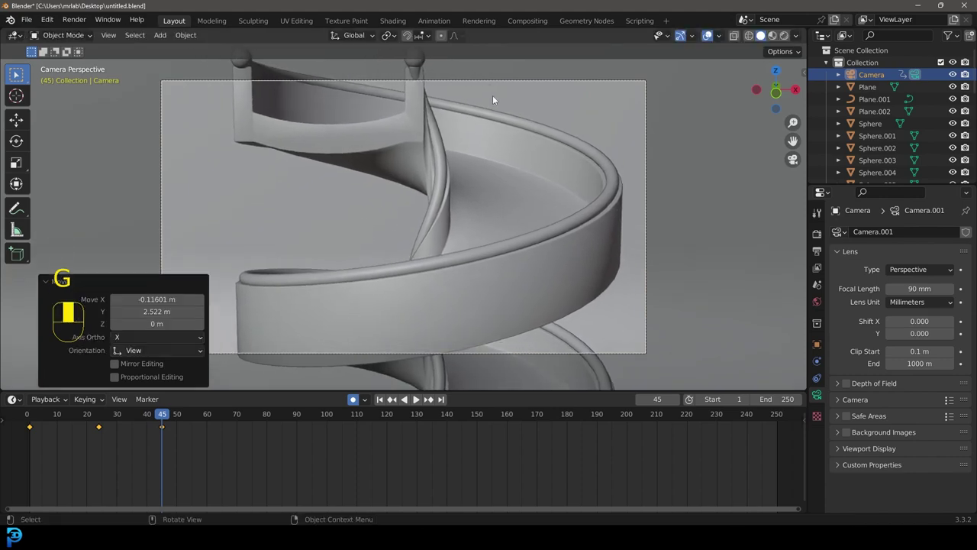
{"action": "key", "text": "r"}
{"action": "key", "text": "g"}
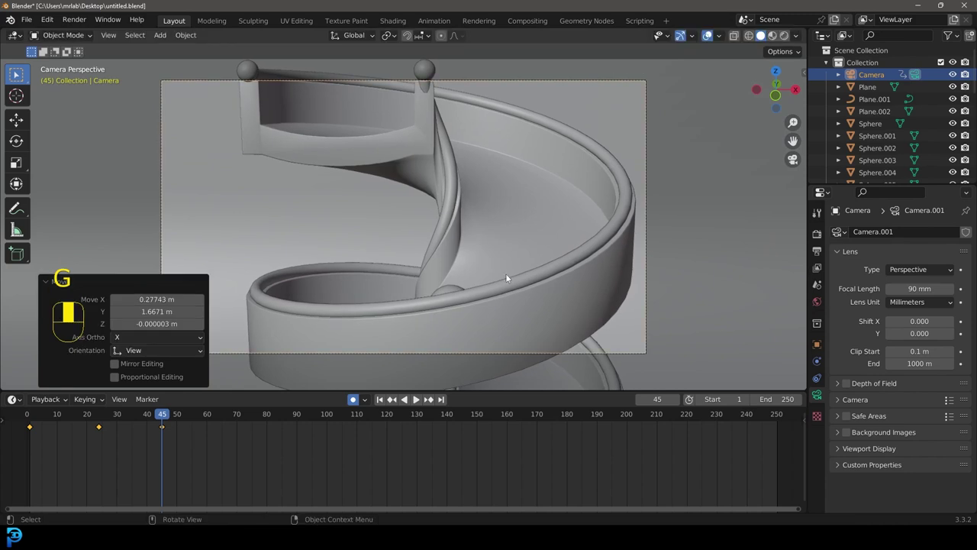
{"action": "left_click_drag", "start_coordinate": [126, 422], "coordinate": [355, 396]}
{"action": "key", "text": "r"}
{"action": "left_click_drag", "start_coordinate": [355, 395], "coordinate": [122, 423]}
{"action": "key", "text": "g"}
{"action": "left_click_drag", "start_coordinate": [122, 423], "coordinate": [542, 337]}
{"action": "key", "text": "space"}
{"action": "key", "text": "space"}
{"action": "key", "text": "g"}
{"action": "left_click_drag", "start_coordinate": [542, 338], "coordinate": [219, 423]}
{"action": "left_click_drag", "start_coordinate": [219, 422], "coordinate": [355, 395]}
{"action": "key", "text": "g"}
{"action": "left_click_drag", "start_coordinate": [355, 396], "coordinate": [418, 396]}
{"action": "key", "text": "space"}
{"action": "key", "text": "space"}
{"action": "key", "text": "shift+Left"}
{"action": "key", "text": "space"}
{"action": "key", "text": "space"}
{"action": "key", "text": "g"}
{"action": "key", "text": "space"}
{"action": "key", "text": "space"}
{"action": "key", "text": "g"}
{"action": "key", "text": "space"}
{"action": "key", "text": "space"}
{"action": "key", "text": "g"}
{"action": "key", "text": "g"}
{"action": "key", "text": "r"}
{"action": "key", "text": "g"}
{"action": "left_click", "coordinate": [418, 395]}
{"action": "key", "text": "2"}
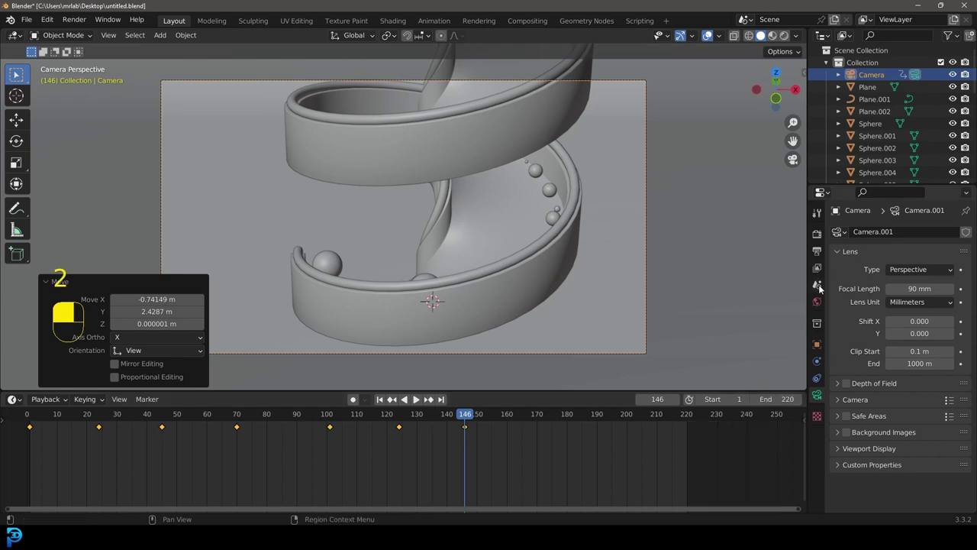
Replay the baked simulation from frame 1 and inspect the slide and backdrop from a wider angle.
{"action": "left_click_drag", "start_coordinate": [418, 395], "coordinate": [418, 395]}
{"action": "left_click_drag", "start_coordinate": [417, 396], "coordinate": [311, 243]}
{"action": "key", "text": "2"}
{"action": "key", "text": "shift+Left"}
{"action": "key", "text": "space"}
{"action": "key", "text": "space"}
{"action": "key", "text": "shift+Left"}
{"action": "left_click_drag", "start_coordinate": [406, 277], "coordinate": [312, 242]}
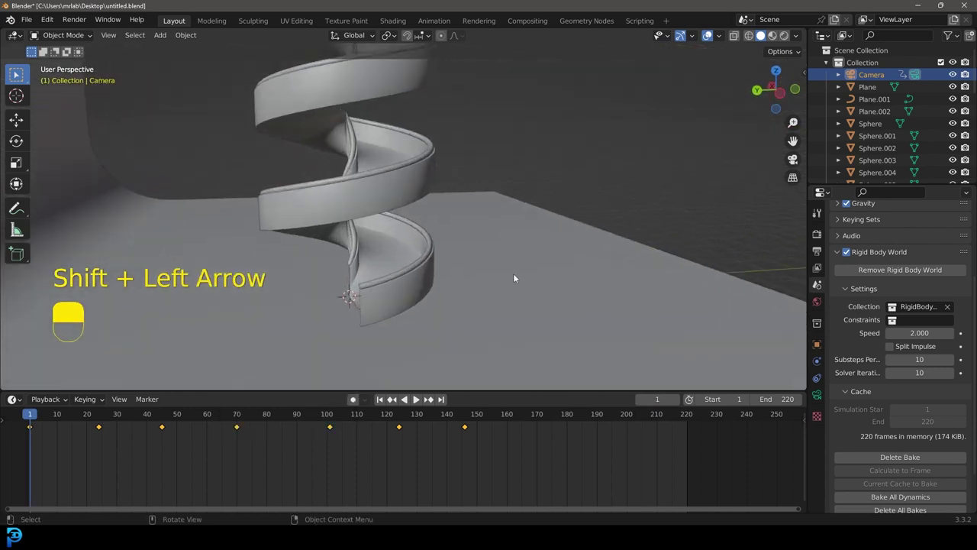
Make Plane.002 a Passive rigid body and replay the 220-frame simulation with it.
{"action": "left_click_drag", "start_coordinate": [514, 278], "coordinate": [907, 316]}
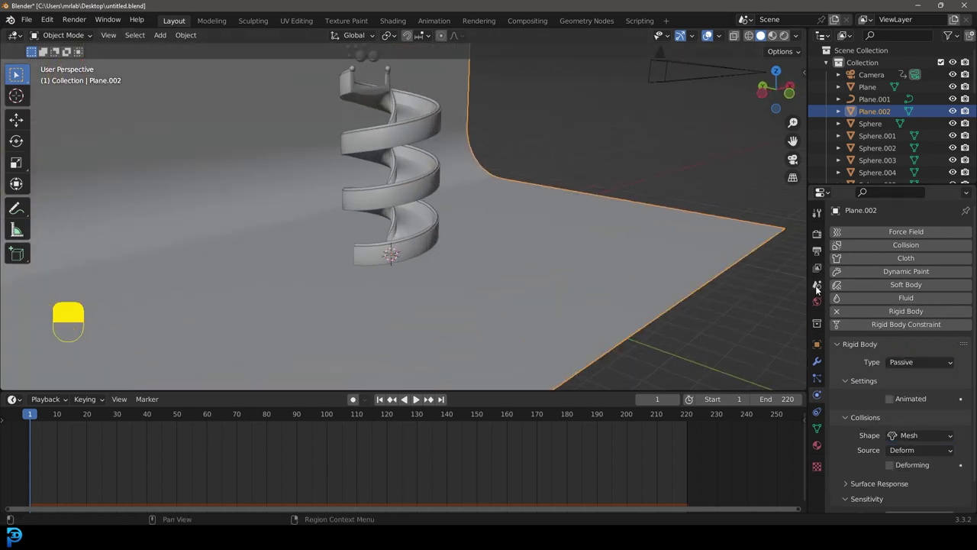
{"action": "left_click_drag", "start_coordinate": [818, 289], "coordinate": [885, 451]}
{"action": "left_click_drag", "start_coordinate": [590, 186], "coordinate": [564, 162]}
{"action": "left_click_drag", "start_coordinate": [505, 240], "coordinate": [564, 161]}
{"action": "key", "text": "space"}
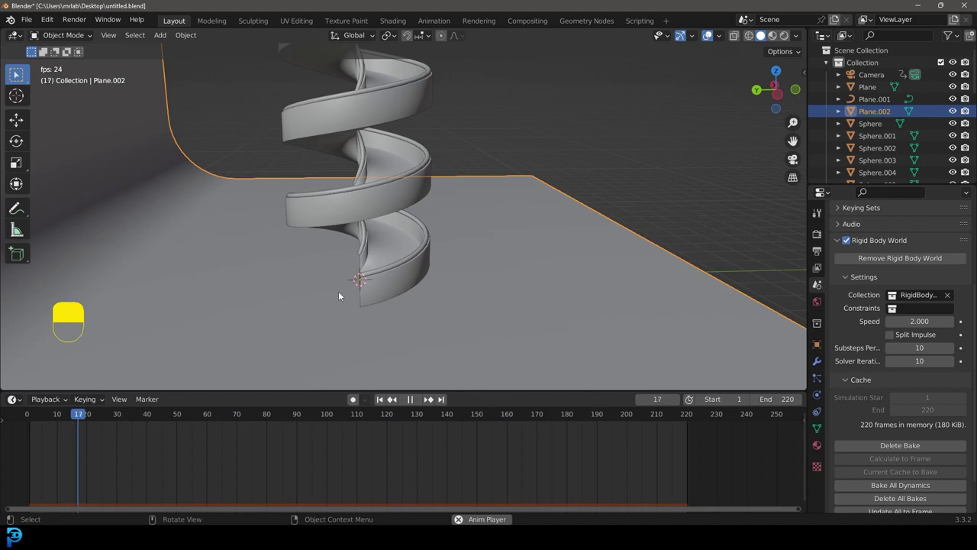
Light the world with a Nishita Sky Texture and switch rendering to Cycles on GPU Compute.
{"action": "key", "text": "space"}
{"action": "key", "text": "KP_0"}
{"action": "left_click_drag", "start_coordinate": [814, 305], "coordinate": [894, 312]}
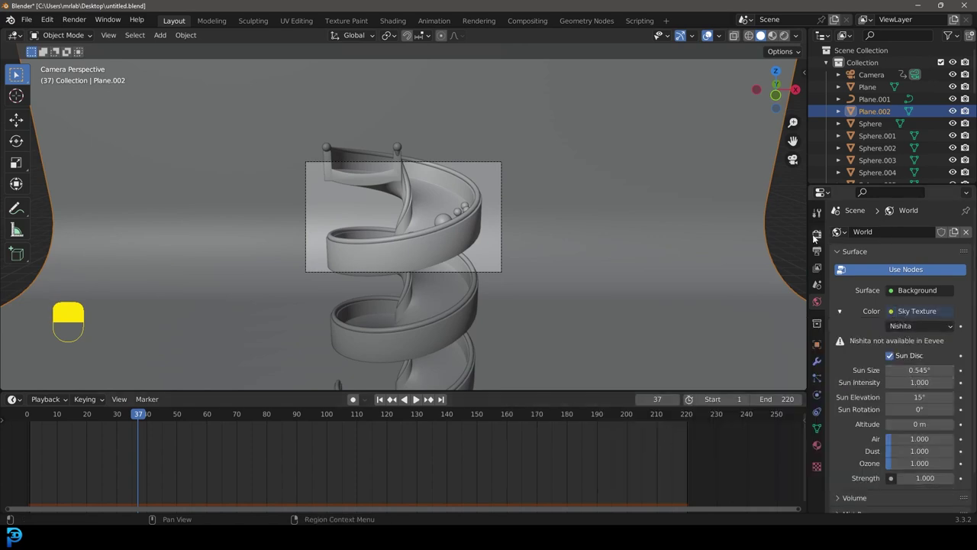
{"action": "left_click_drag", "start_coordinate": [819, 235], "coordinate": [908, 236]}
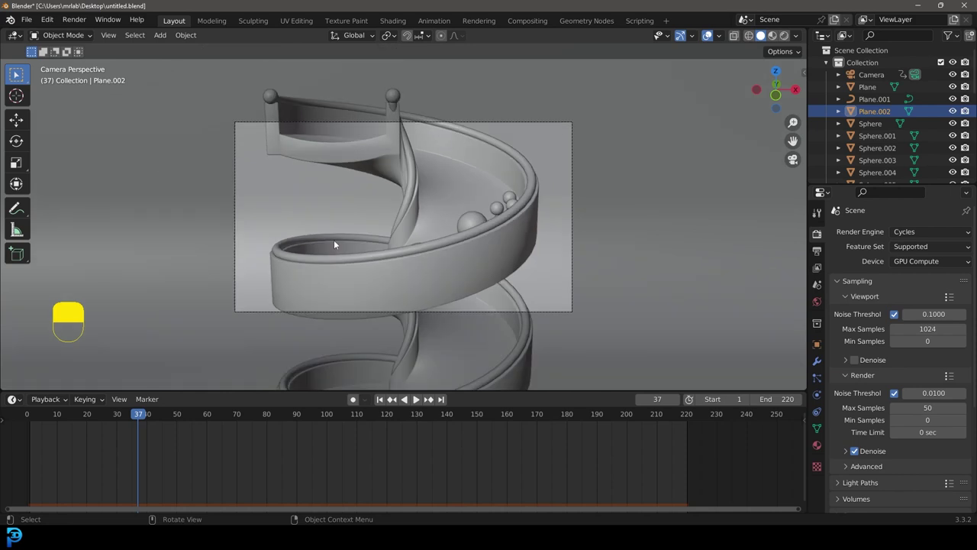
Reframe the camera view tighter on the slide.
{"action": "key", "text": "ctrl+b"}
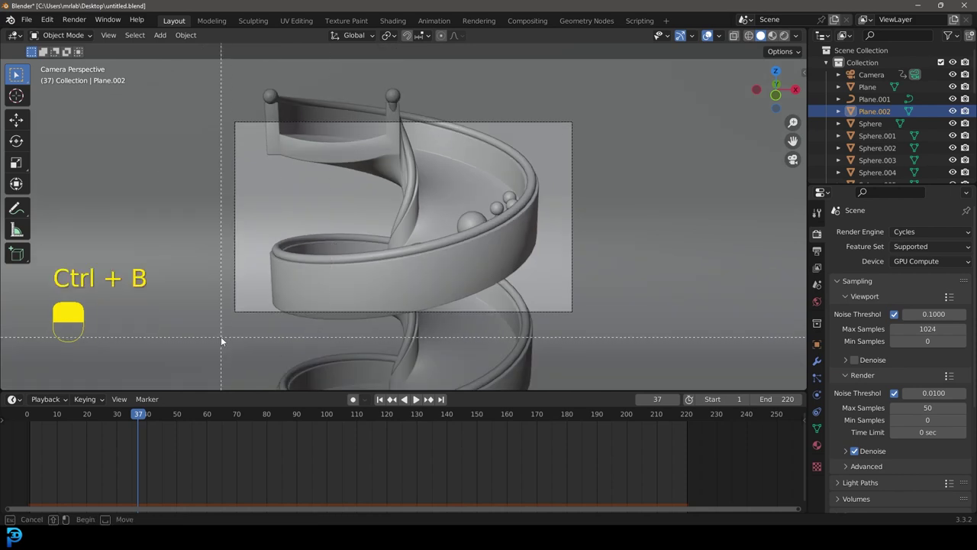
{"action": "left_click_drag", "start_coordinate": [598, 104], "coordinate": [484, 268]}
Confirm the framing and switch the camera view to a live Cycles rendered preview.
{"action": "key", "text": "z"}
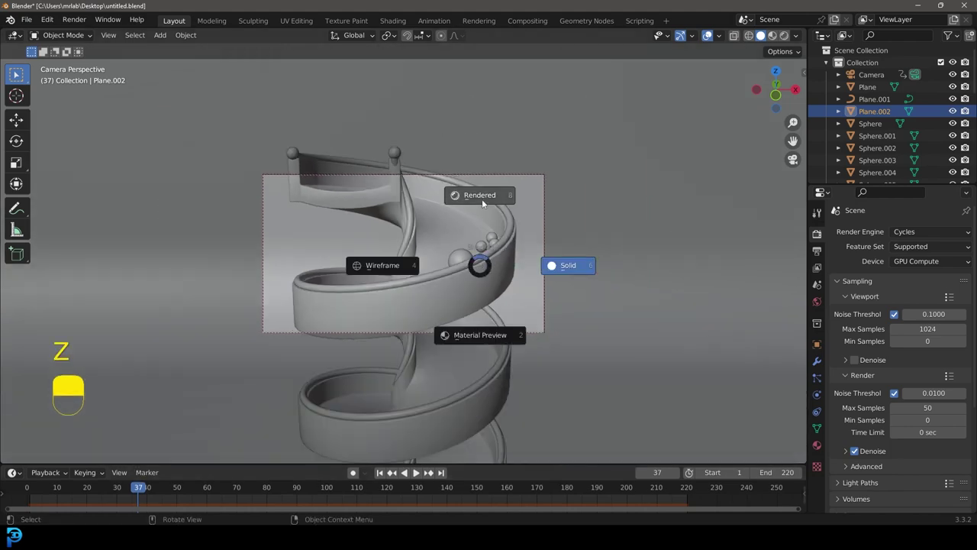
{"action": "middle_click", "coordinate": [415, 471]}
{"action": "right_click", "coordinate": [415, 472]}
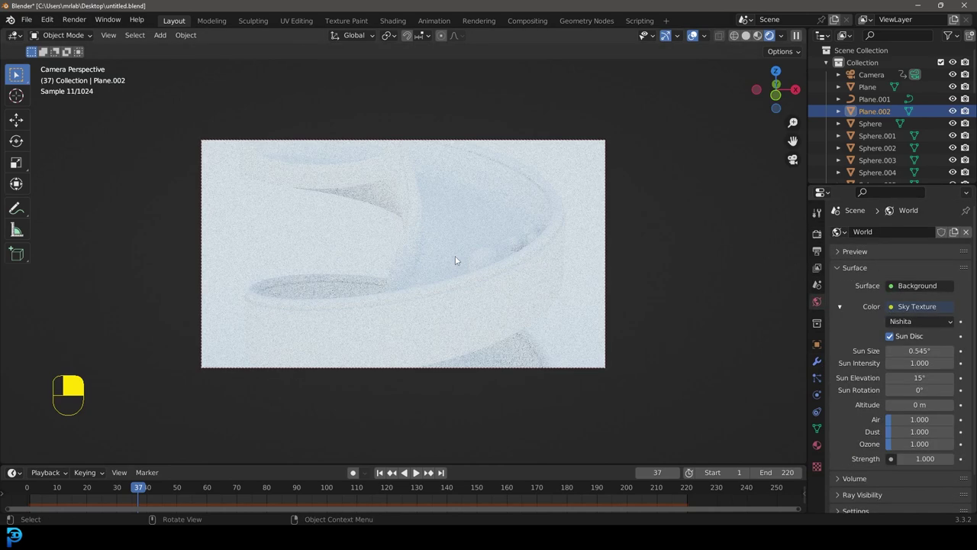
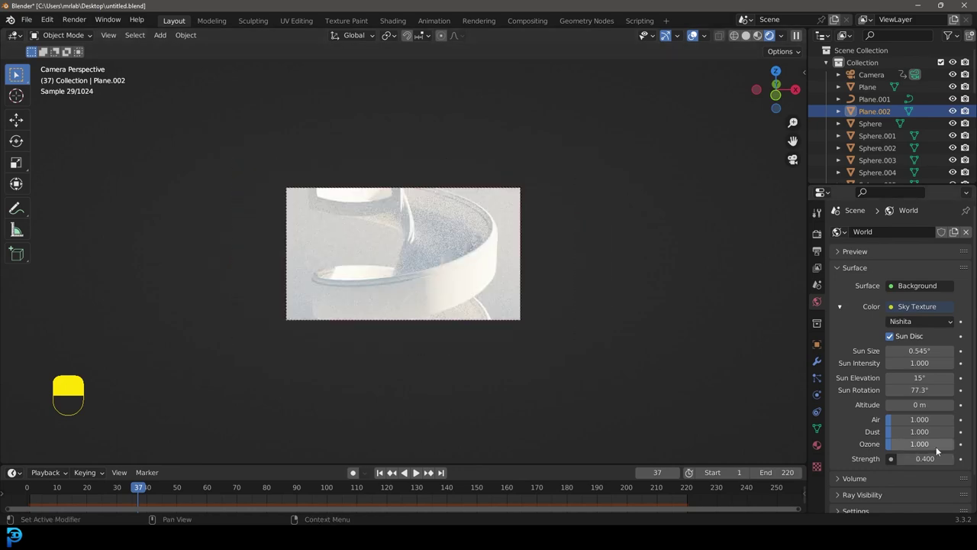
Add an Area light and raise it along Z above the top of the slide.
{"action": "key", "text": "shift+a"}
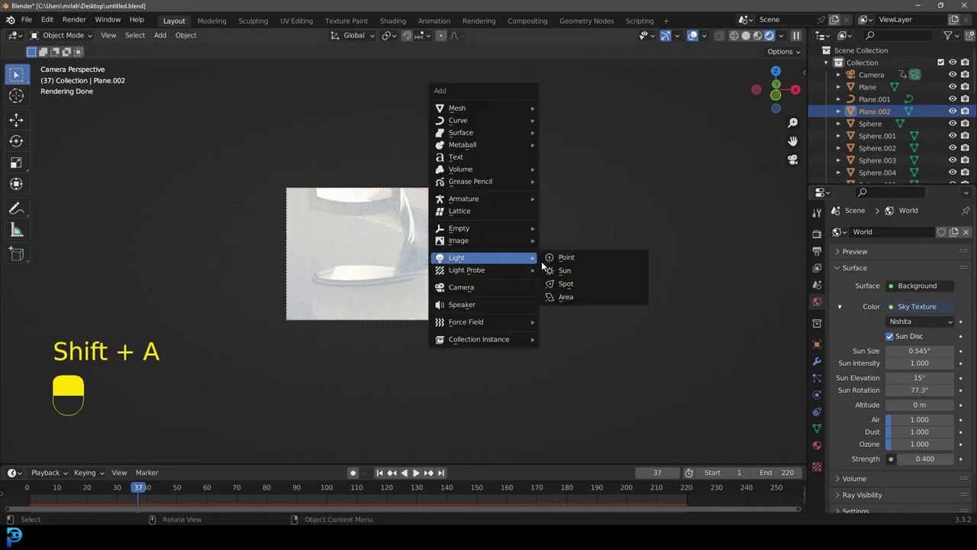
{"action": "key", "text": "z"}
{"action": "key", "text": "g"}
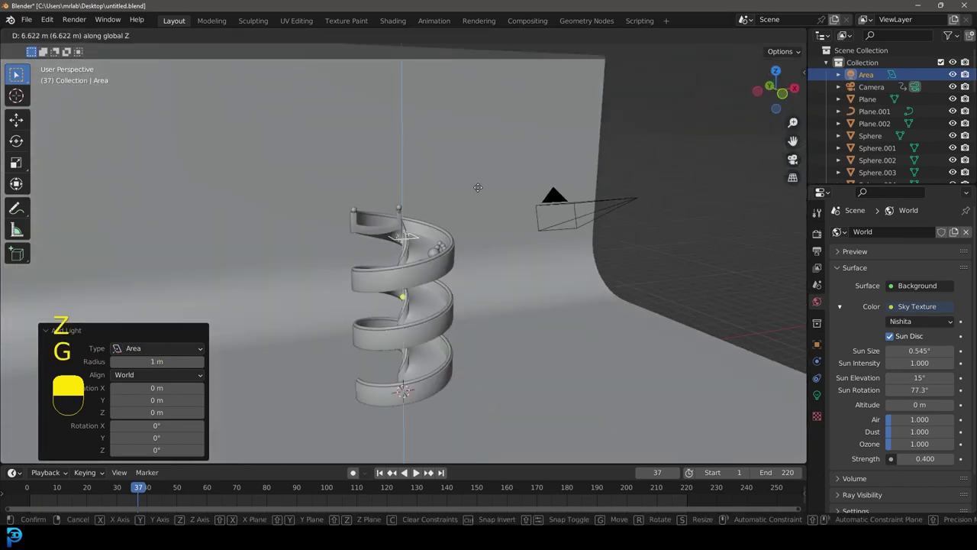